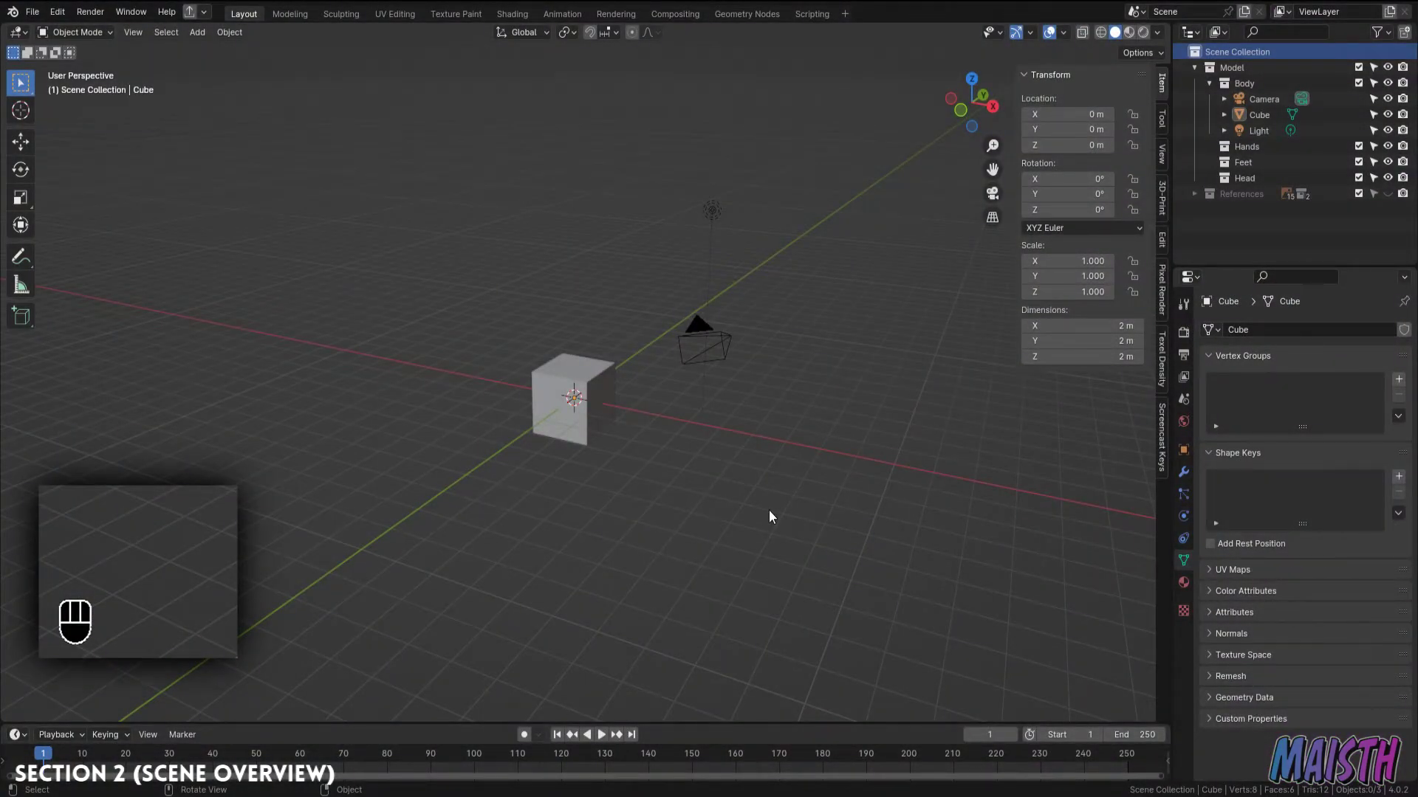
Delete the camera and light together, then select the remaining default cube
{"action": "left_click_drag", "start_coordinate": [776, 513], "coordinate": [716, 215]}
{"action": "left_click", "coordinate": [717, 216]}
{"action": "key", "text": "x"}
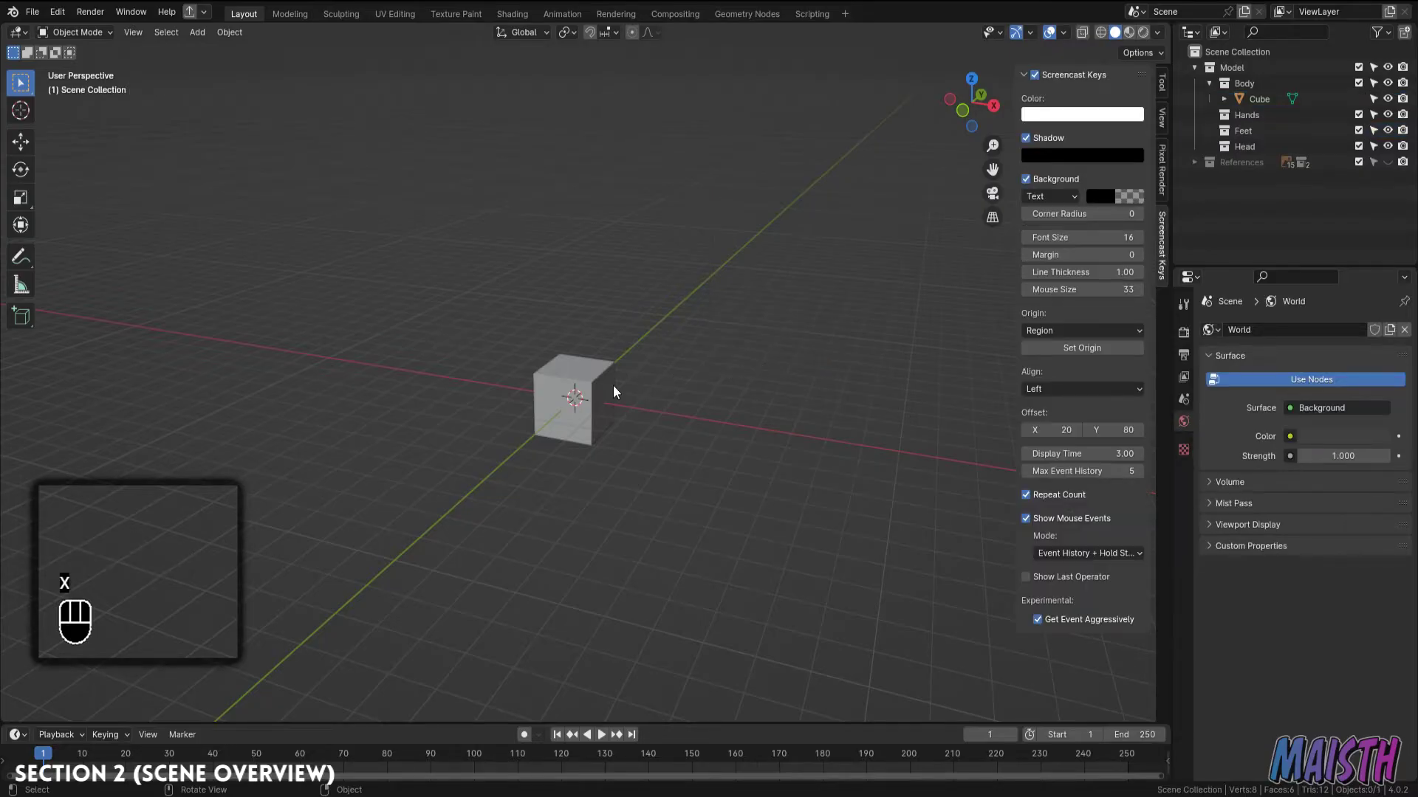
{"action": "left_click", "coordinate": [618, 421]}
{"action": "left_click", "coordinate": [675, 419]}
{"action": "middle_click", "coordinate": [666, 423]}
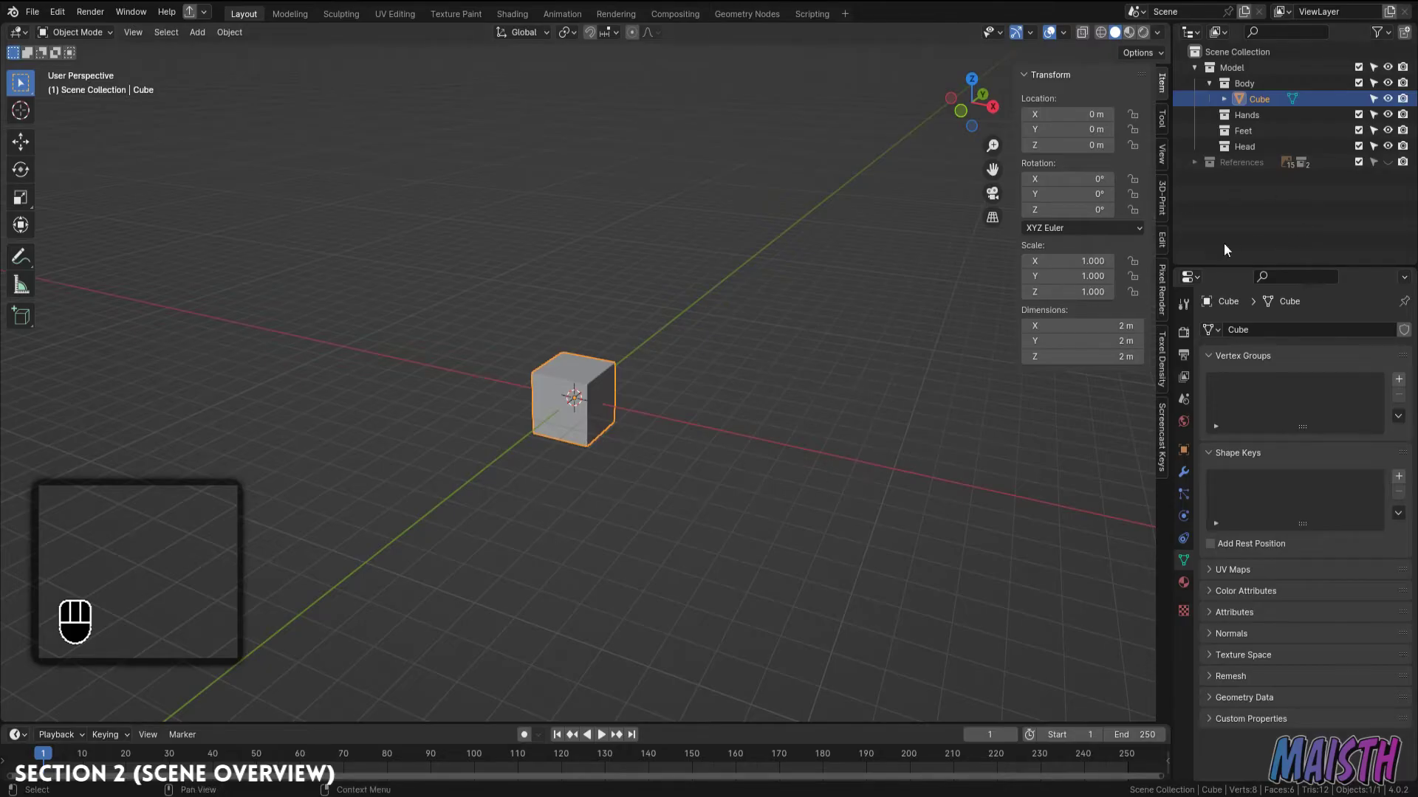
Show the References collection, frame the reference boards and expand the Male/Neutral group
{"action": "left_click", "coordinate": [1391, 165]}
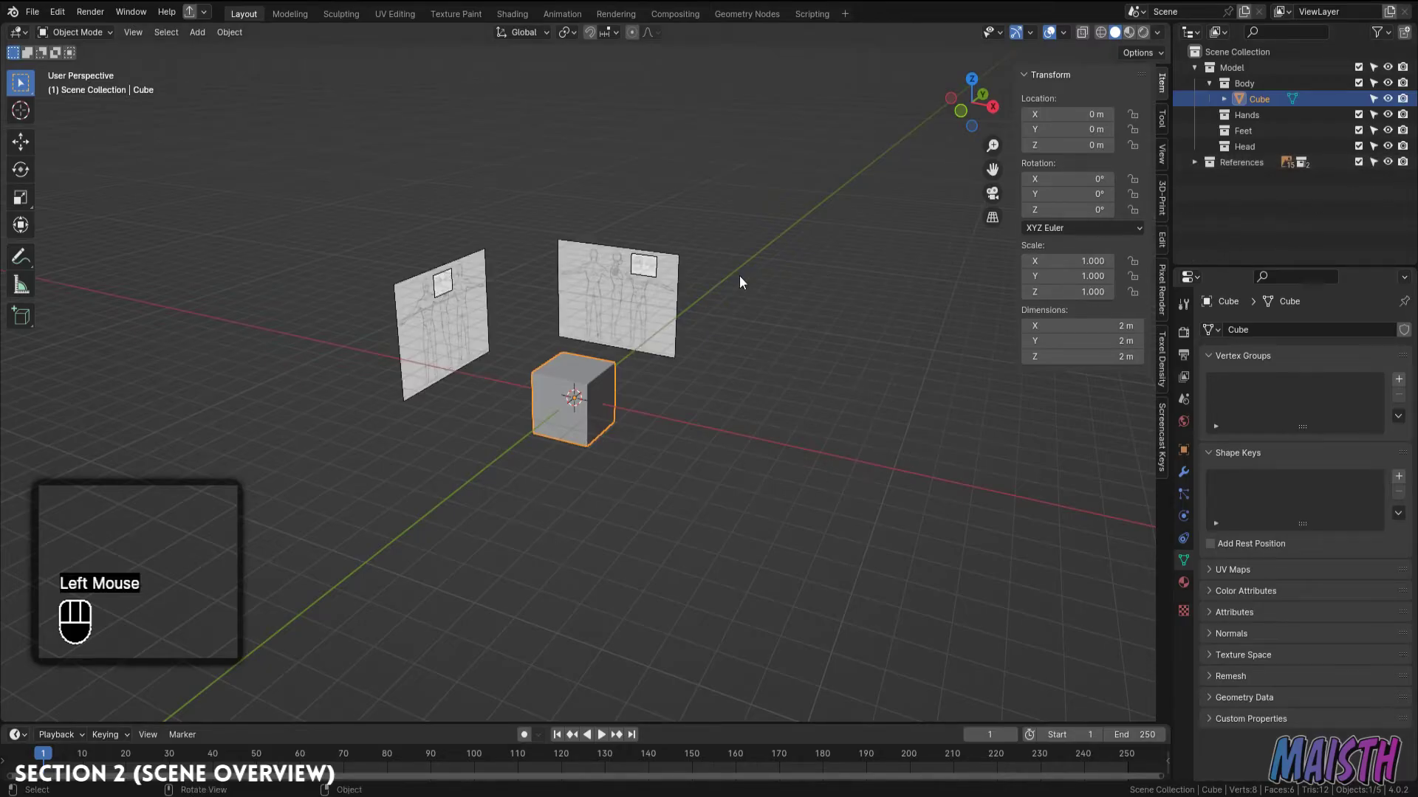
{"action": "middle_click", "coordinate": [747, 289]}
{"action": "left_click_drag", "start_coordinate": [770, 283], "coordinate": [767, 253]}
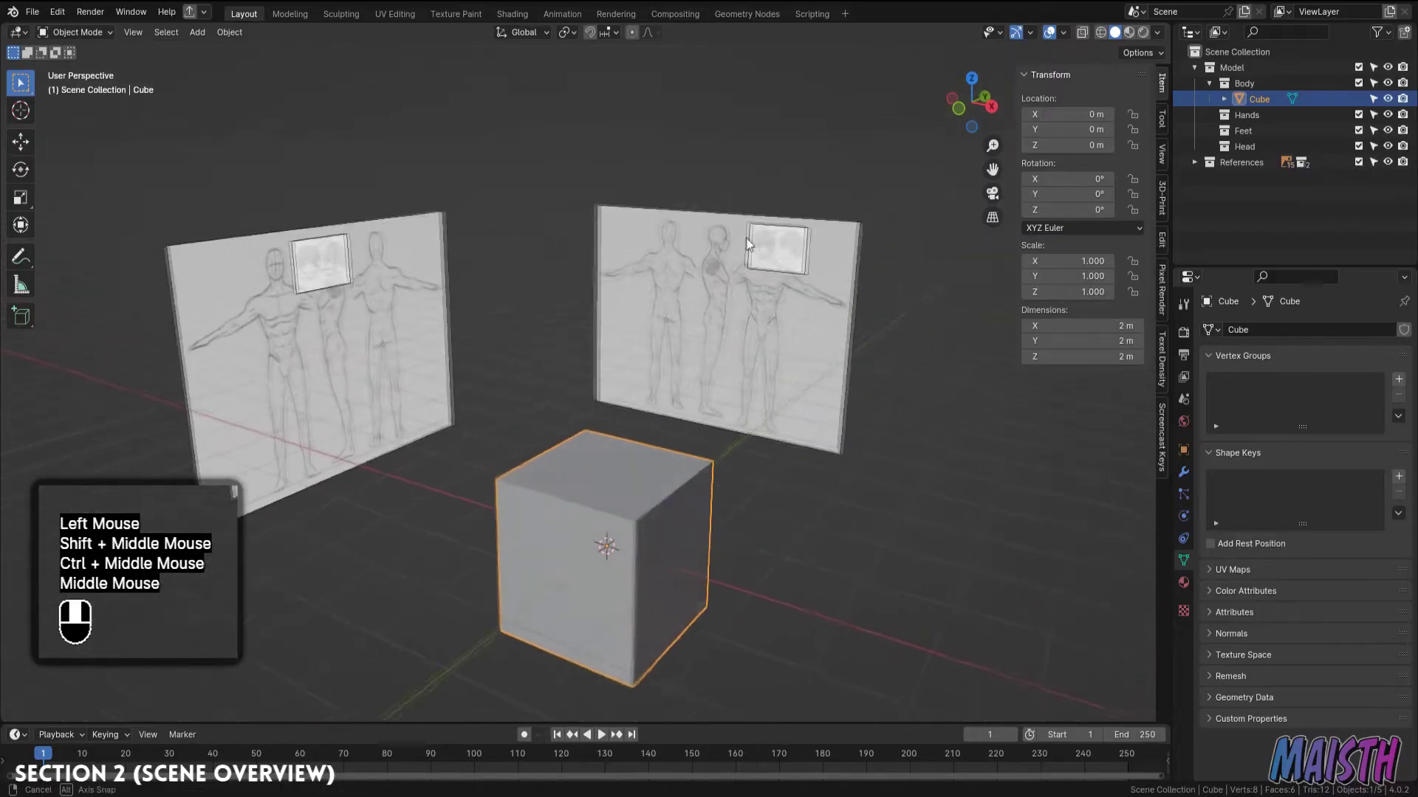
{"action": "middle_click", "coordinate": [751, 241]}
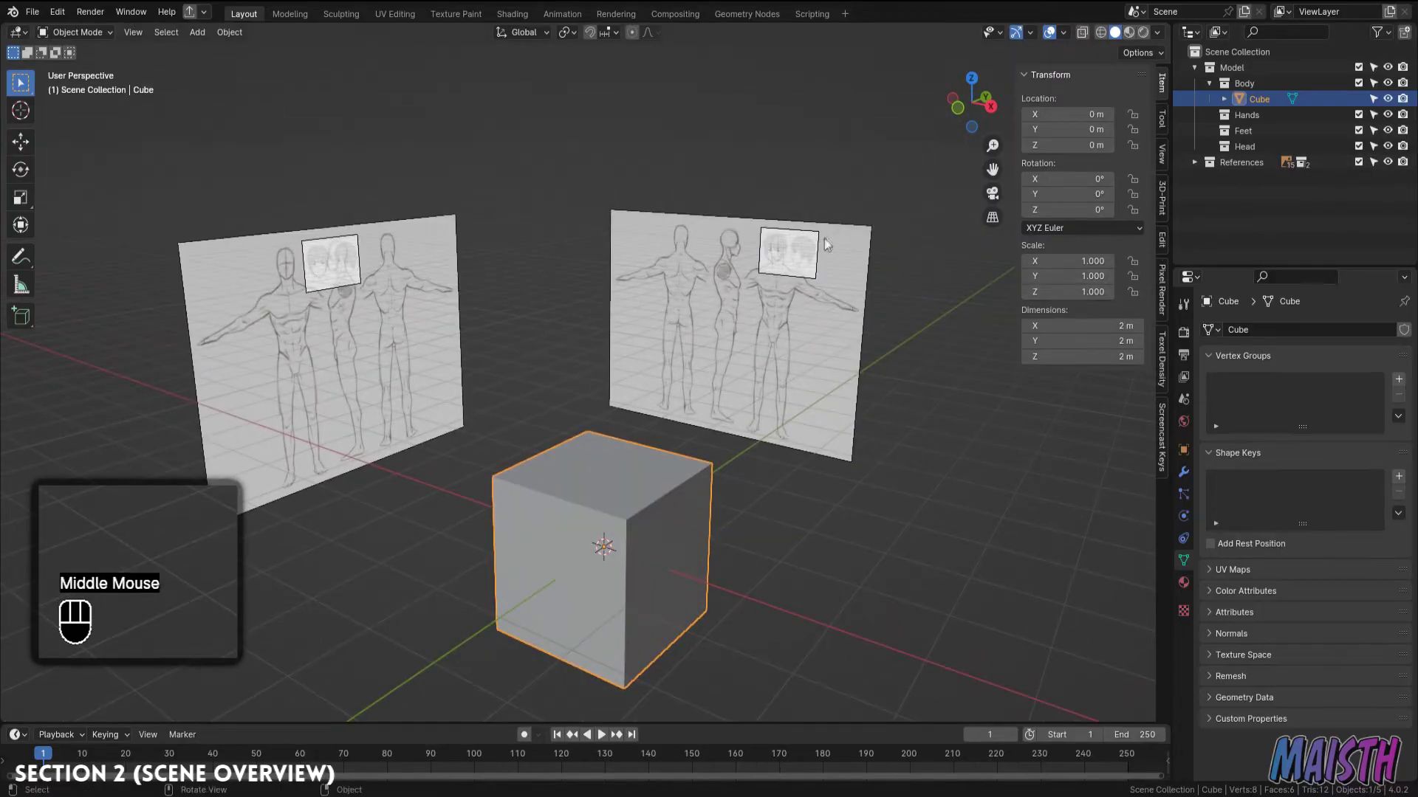
{"action": "left_click", "coordinate": [786, 296]}
{"action": "right_click", "coordinate": [786, 296]}
{"action": "left_click_drag", "start_coordinate": [787, 296], "coordinate": [848, 281]}
{"action": "left_click_drag", "start_coordinate": [896, 279], "coordinate": [1204, 167]}
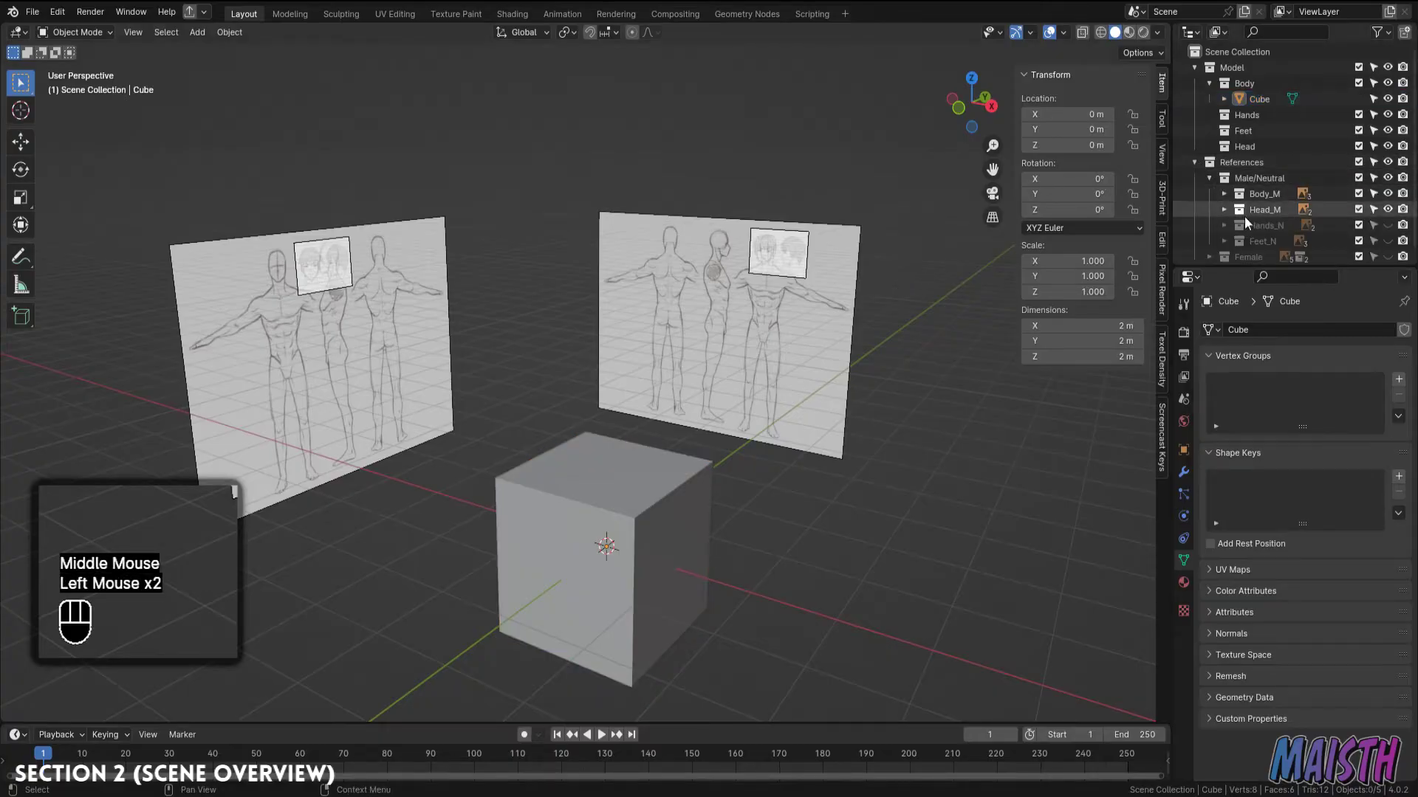
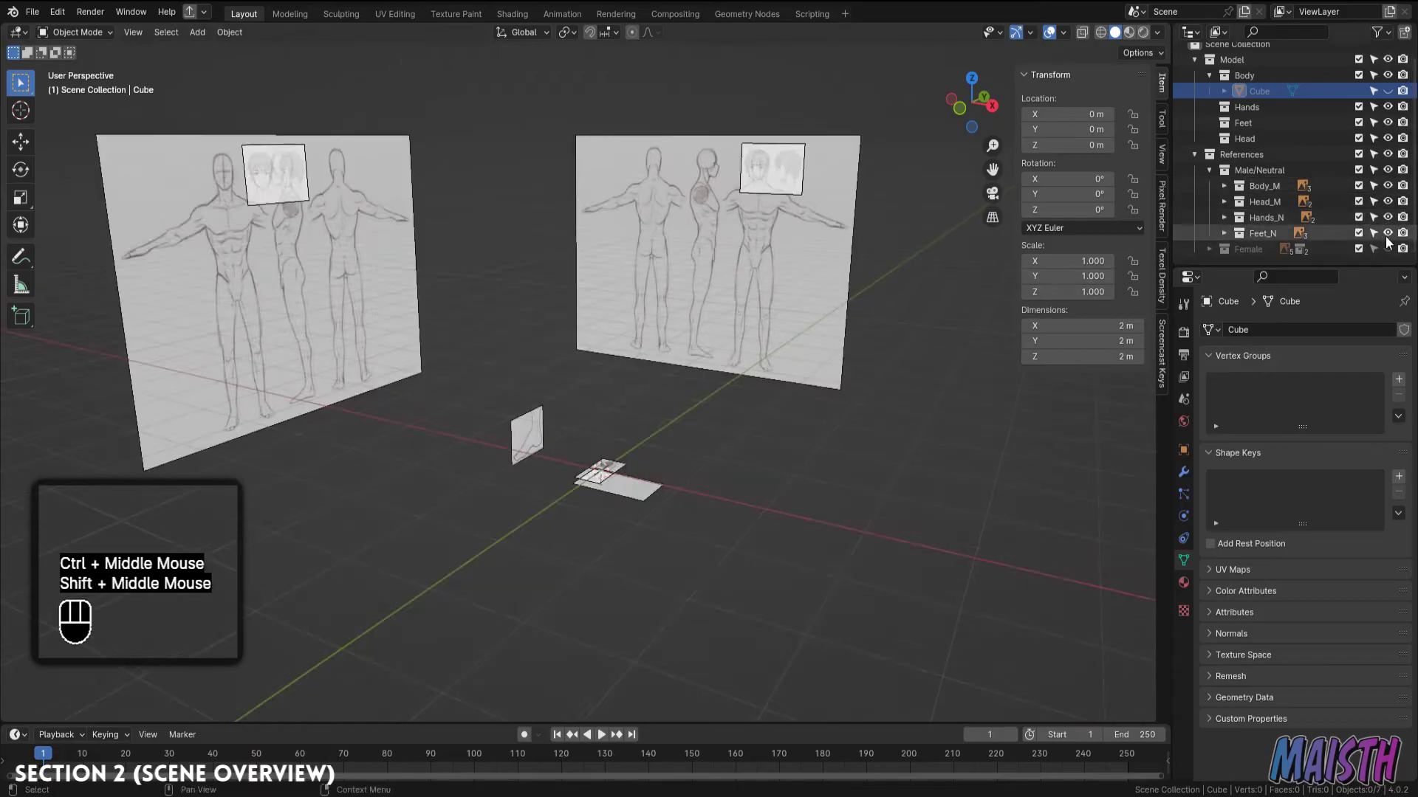
Hide the Hands_N and Feet_N reference drawings, leaving only the body references visible
{"action": "left_click", "coordinate": [1392, 241]}
{"action": "left_click", "coordinate": [1392, 224]}
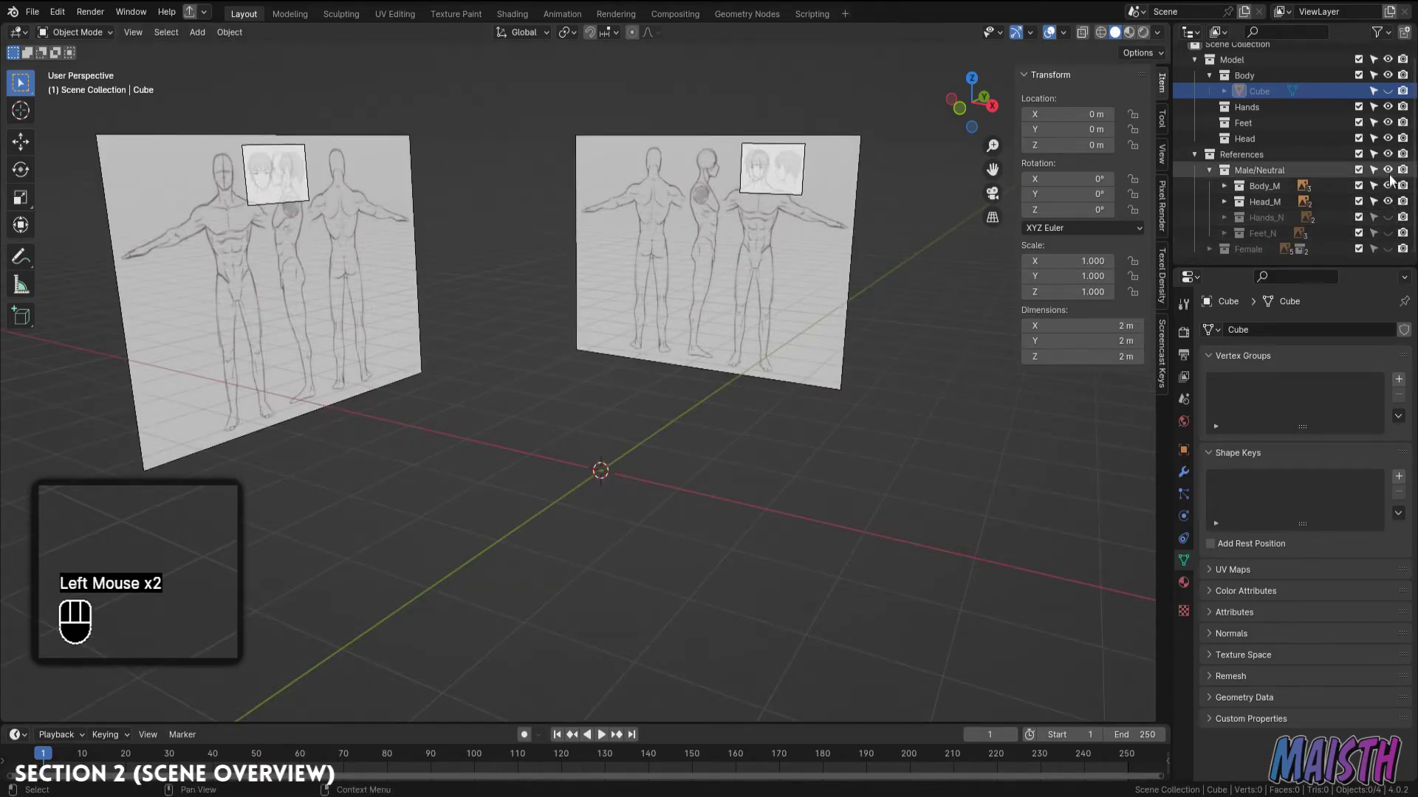
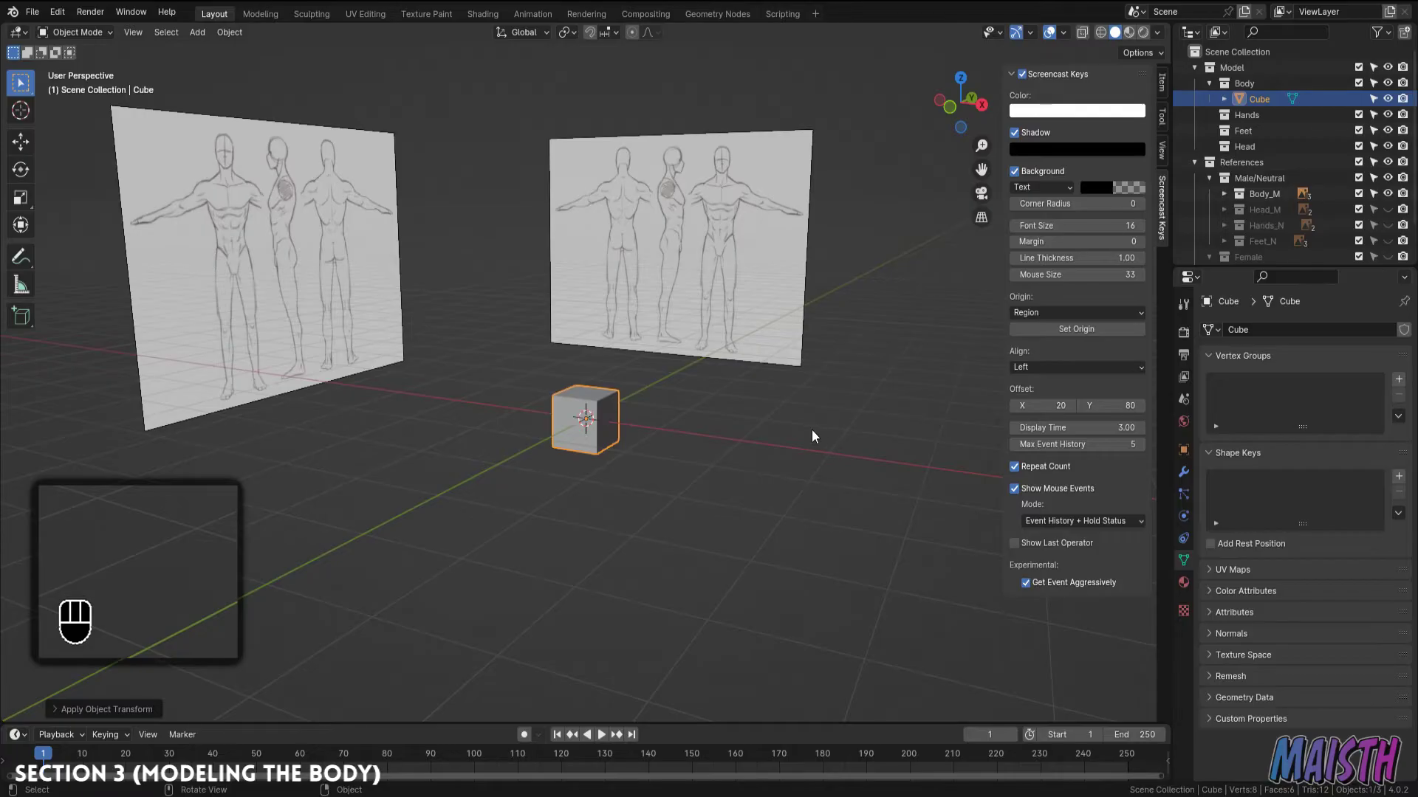
In front view, move the cube straight up the Z axis to sit over the figure's torso
{"action": "key", "text": "KP_1"}
{"action": "middle_click", "coordinate": [799, 484]}
{"action": "left_click_drag", "start_coordinate": [715, 492], "coordinate": [578, 471]}
{"action": "key", "text": "g"}
{"action": "key", "text": "z"}
{"action": "left_click", "coordinate": [763, 231]}
{"action": "left_click_drag", "start_coordinate": [750, 268], "coordinate": [710, 402]}
{"action": "left_click_drag", "start_coordinate": [705, 355], "coordinate": [703, 292]}
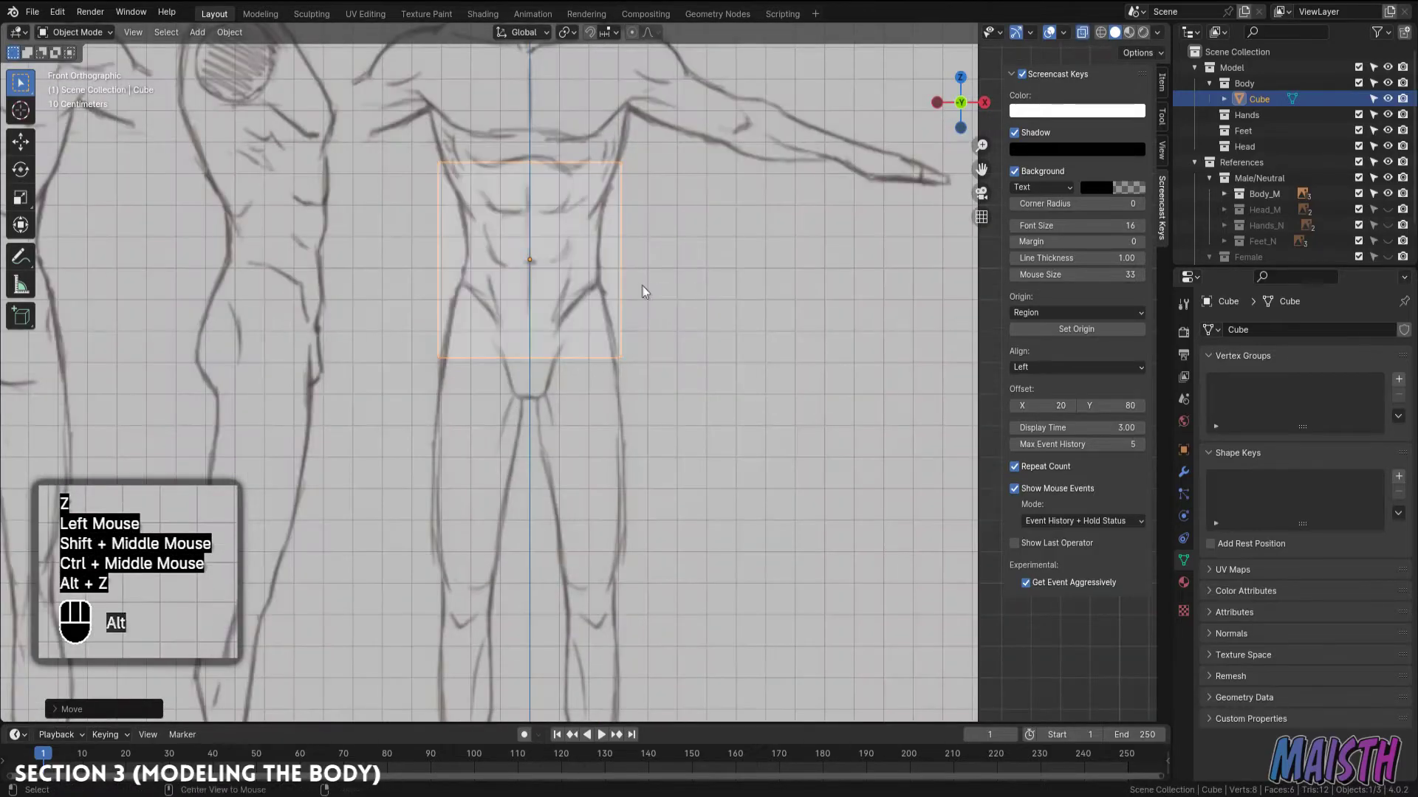
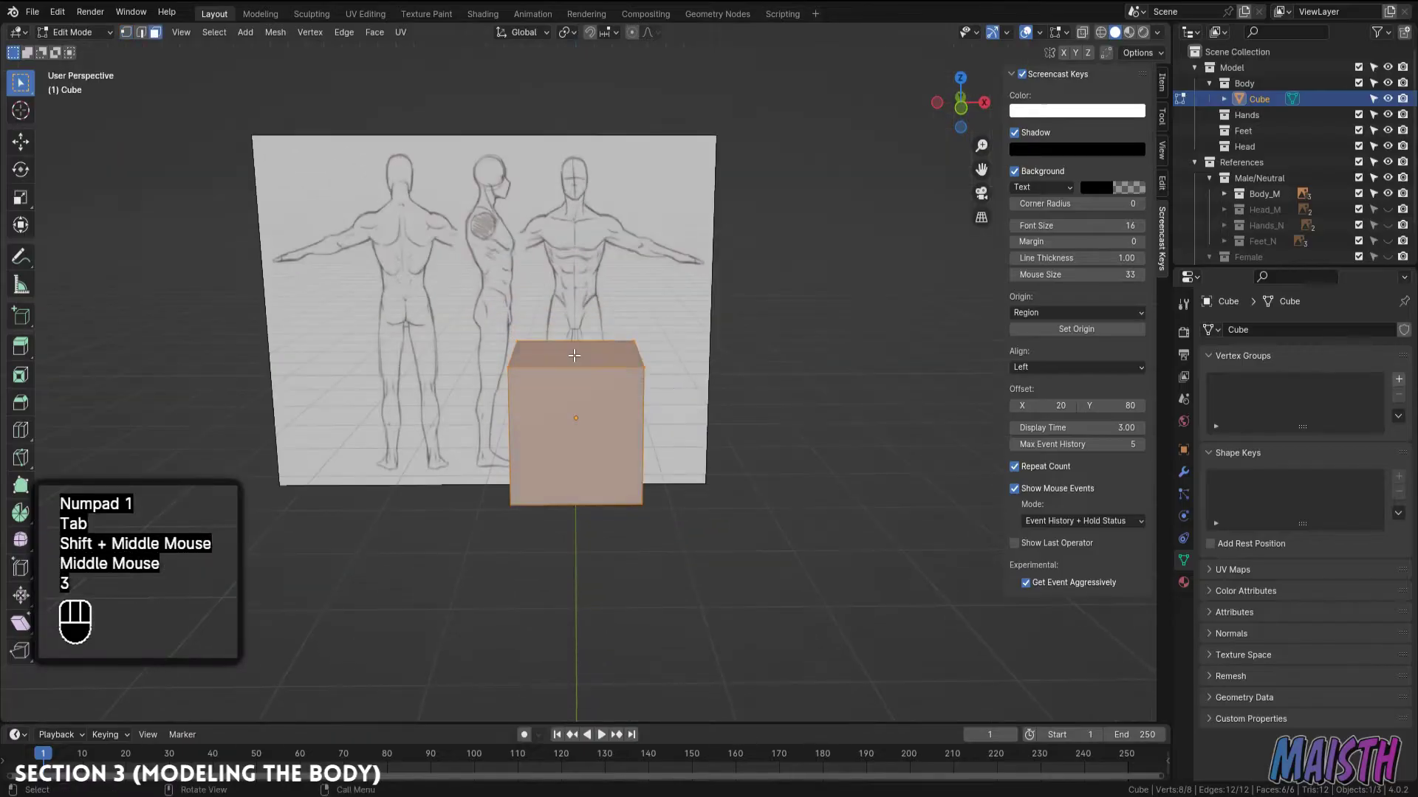
Raise the cube's top face to shoulder height and scale the block along X to the torso's width
{"action": "left_click", "coordinate": [576, 349]}
{"action": "key", "text": "KP_1"}
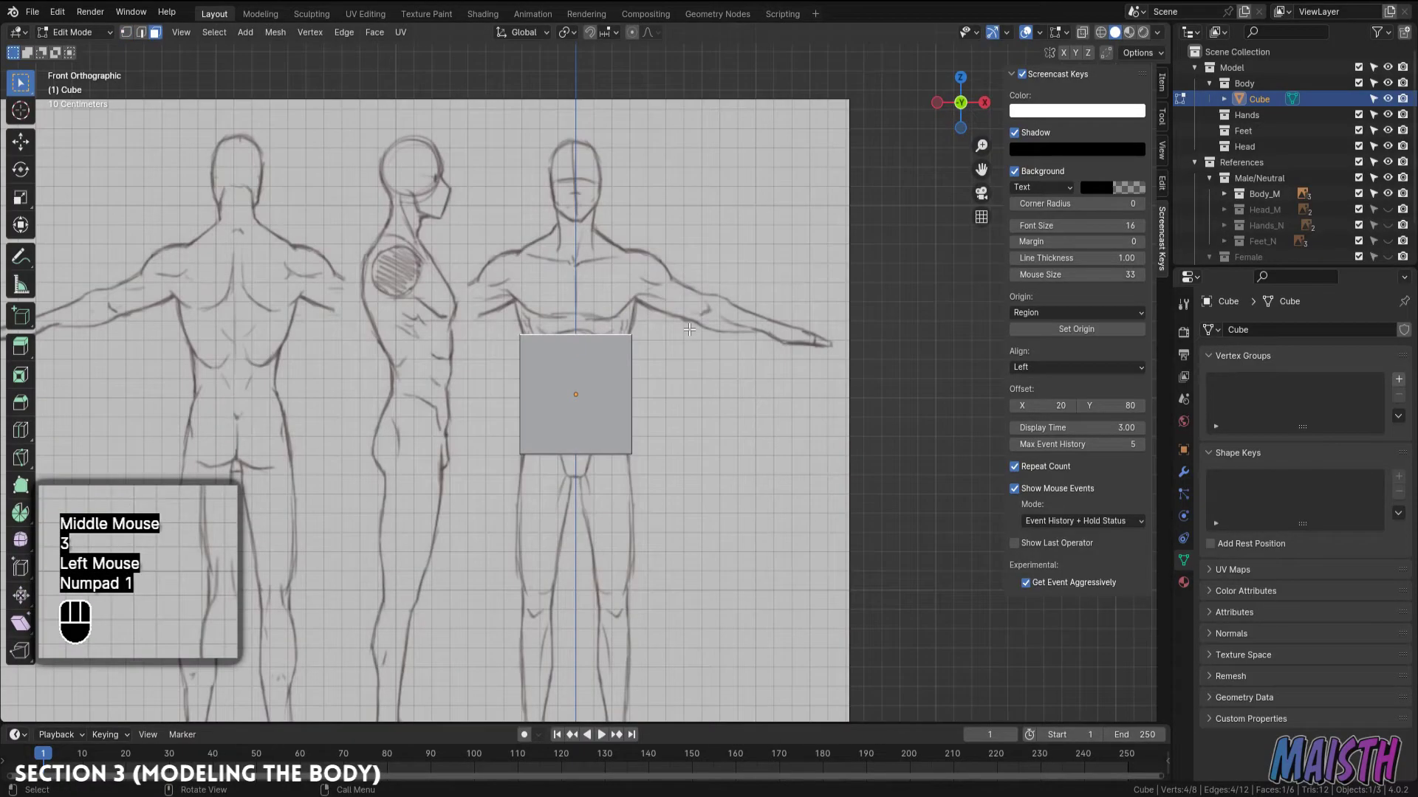
{"action": "key", "text": "g"}
{"action": "key", "text": "z"}
{"action": "left_click", "coordinate": [736, 234]}
{"action": "key", "text": "s"}
{"action": "key", "text": "x"}
{"action": "left_click_drag", "start_coordinate": [745, 230], "coordinate": [724, 272]}
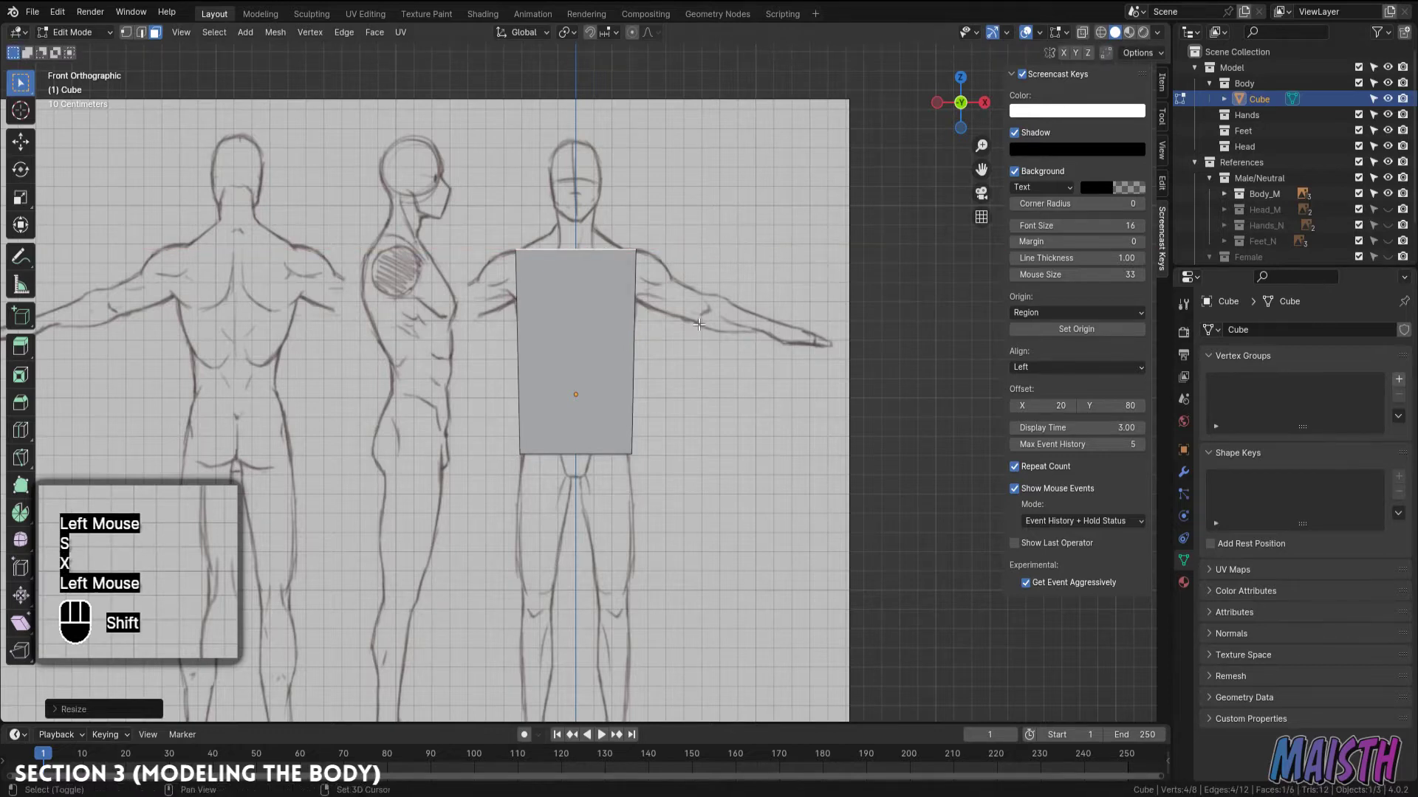
{"action": "left_click_drag", "start_coordinate": [701, 310], "coordinate": [708, 276]}
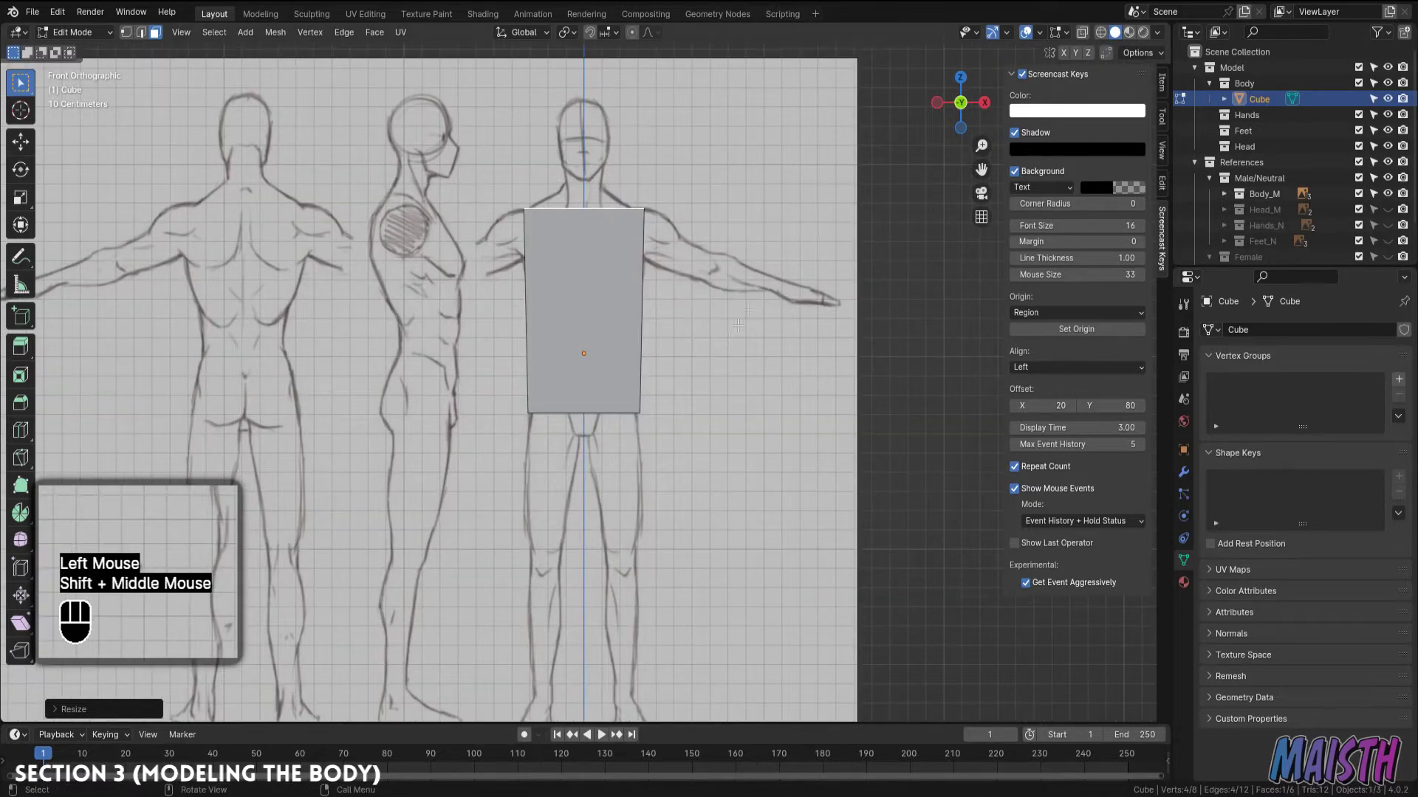
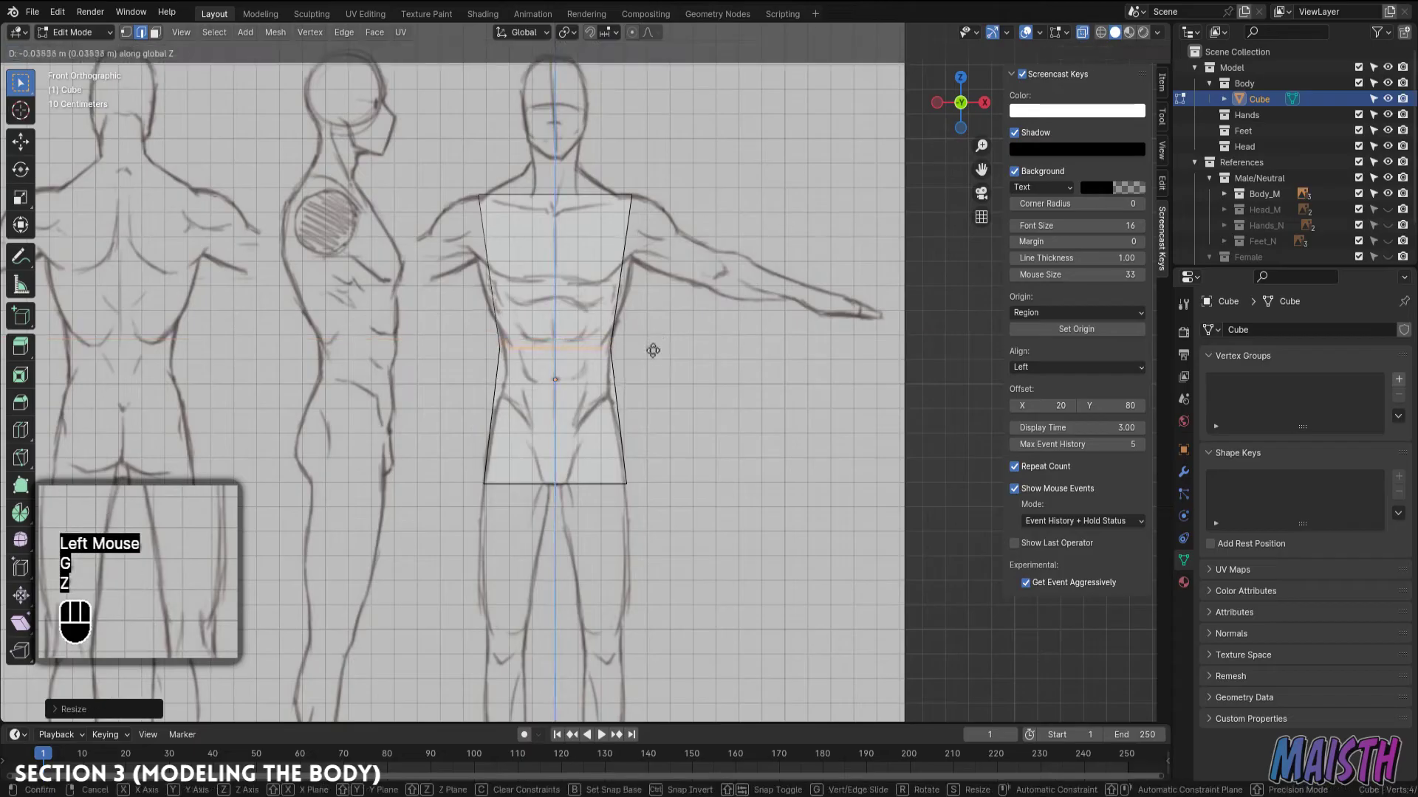
Confirm the horizontal waist edge loop cut across the torso block
{"action": "left_click", "coordinate": [654, 368]}
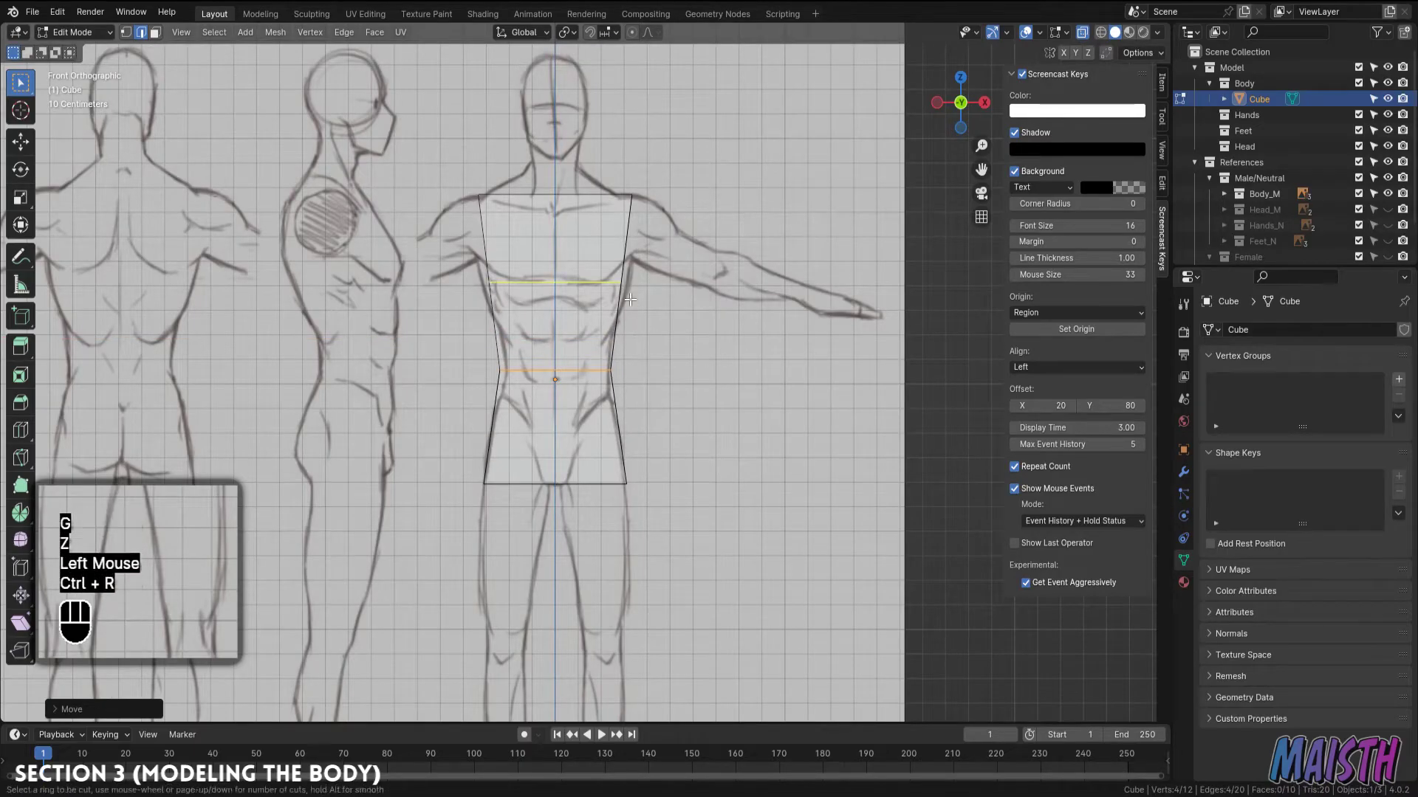
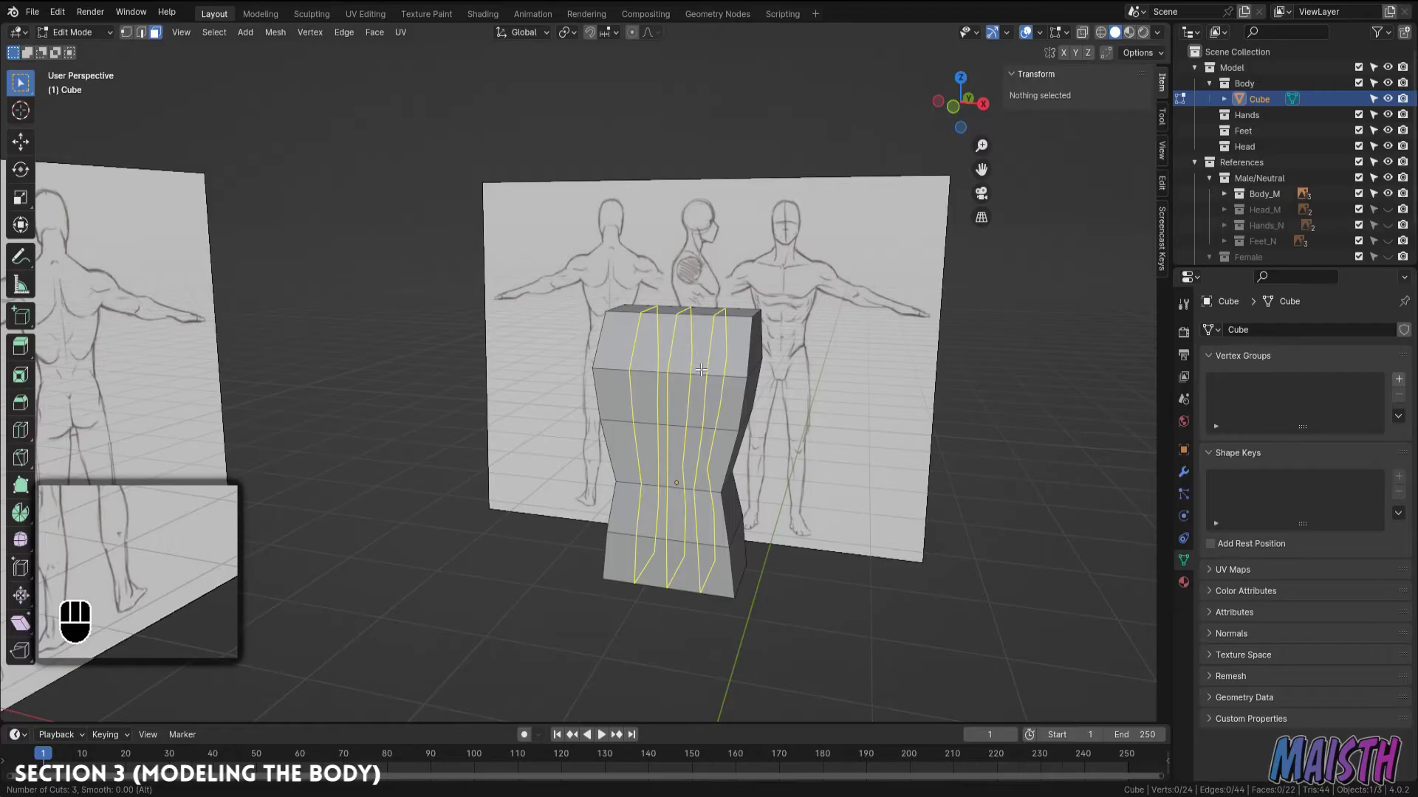
Keep the three vertical loop cuts centred and evenly spaced down the torso front
{"action": "right_click", "coordinate": [702, 363]}
{"action": "left_click_drag", "start_coordinate": [801, 358], "coordinate": [768, 365]}
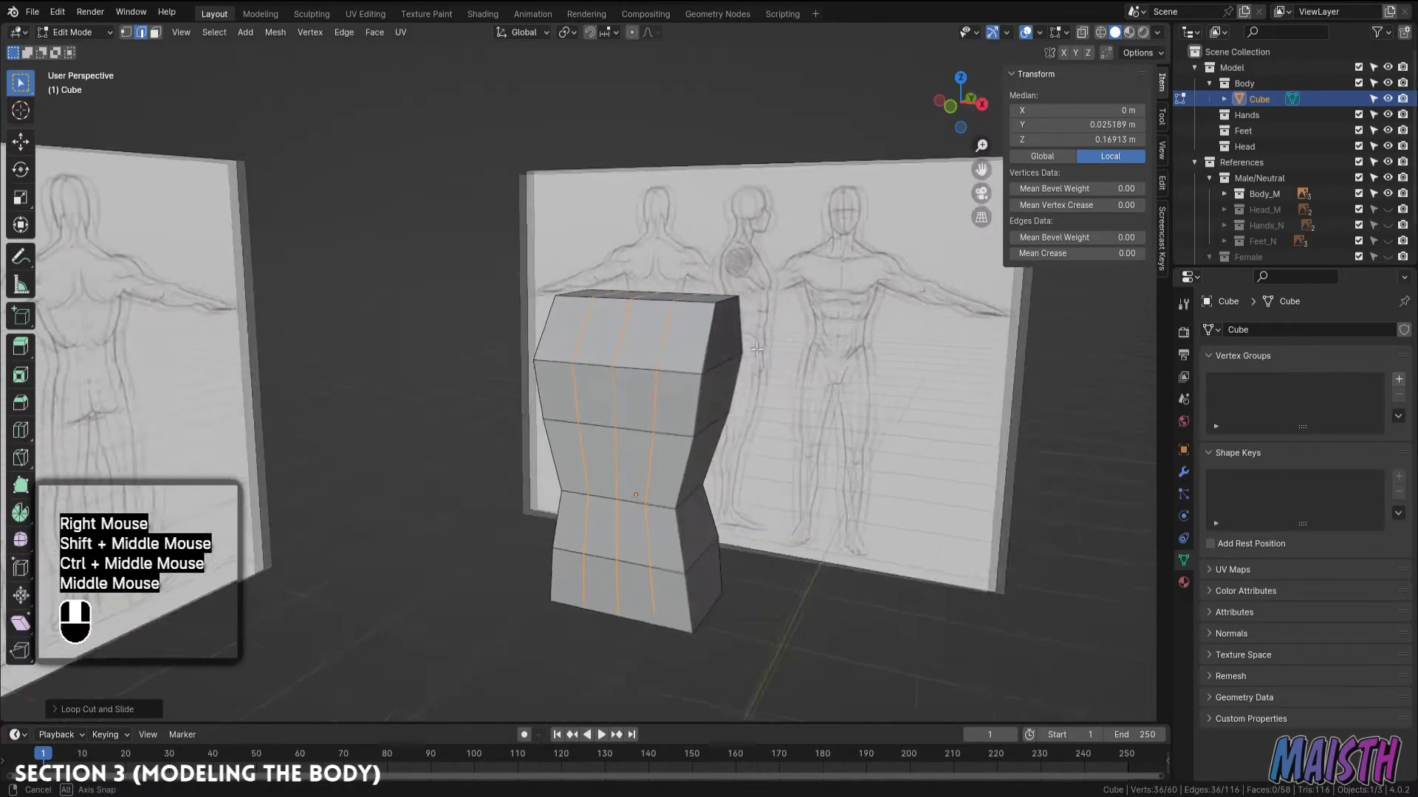
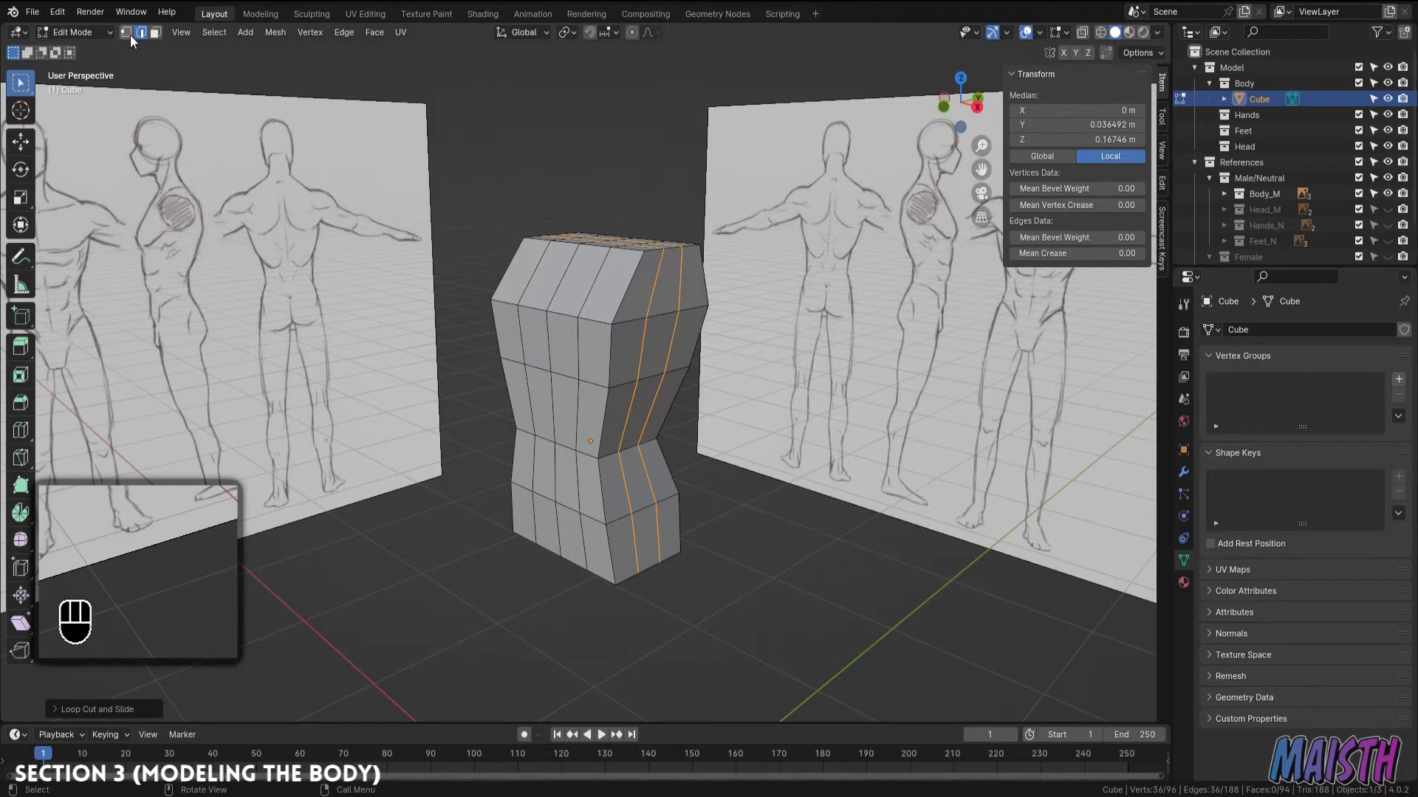
Switch to vertex select mode to soften the torso's corner vertices into a rounder profile
{"action": "key", "text": "1"}
{"action": "left_click", "coordinate": [136, 40]}
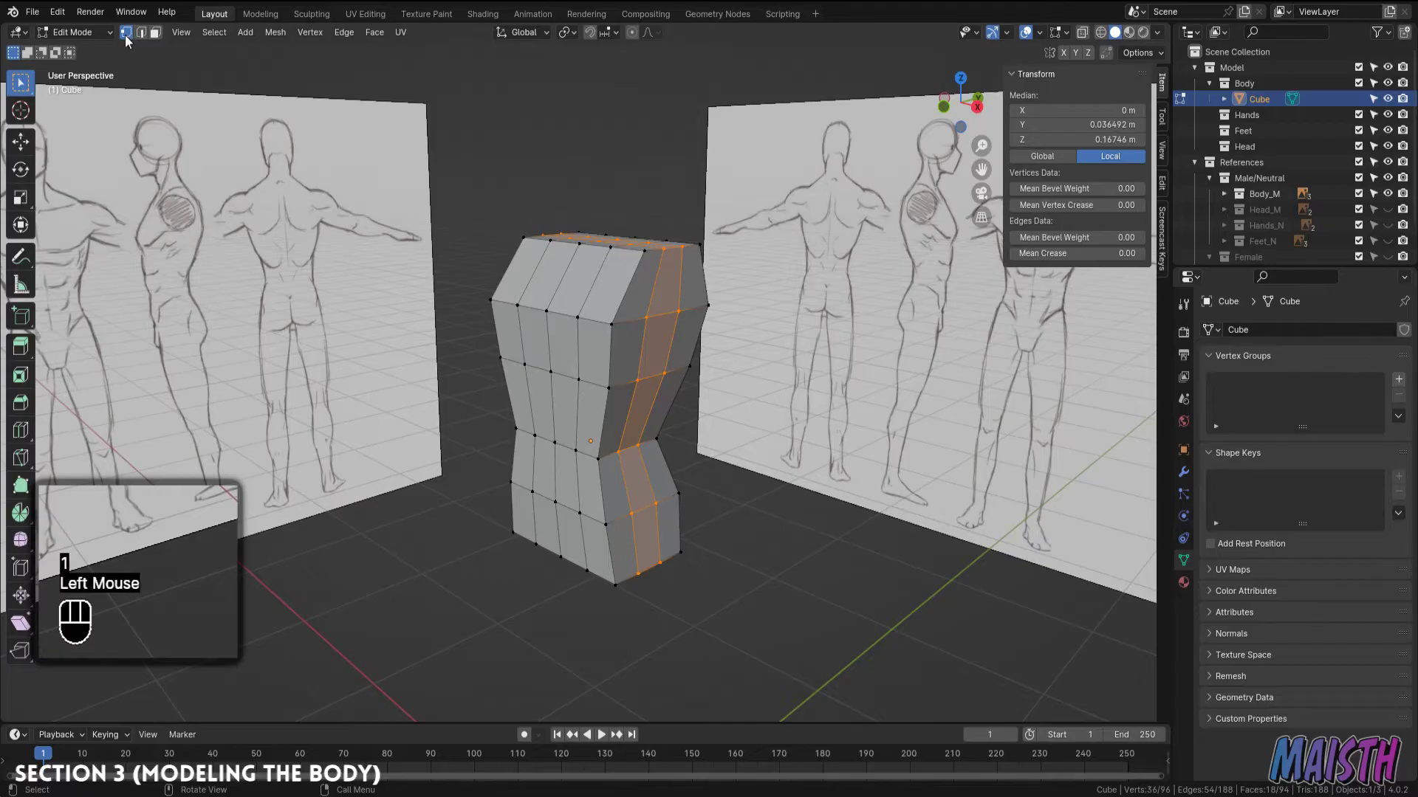
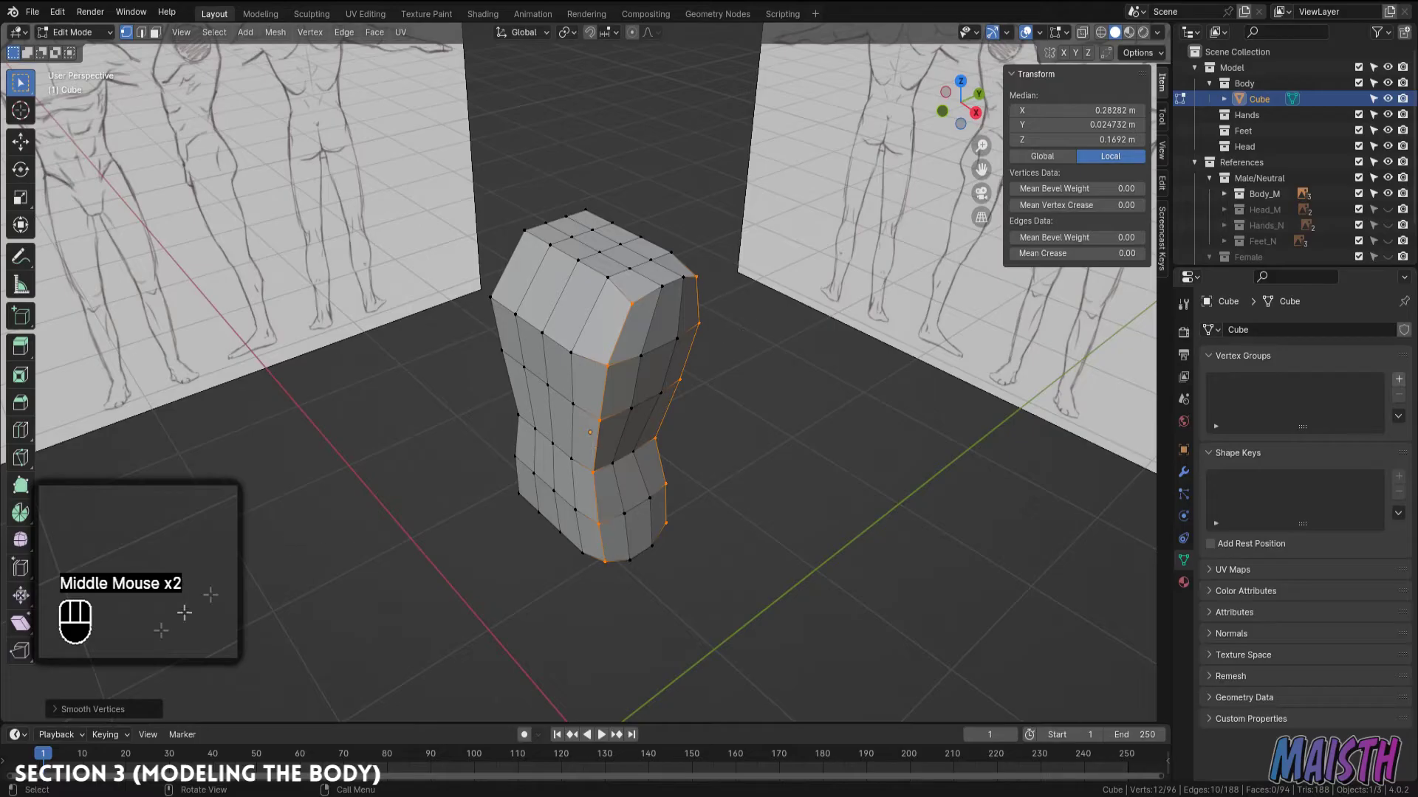
{"action": "left_click", "coordinate": [62, 716]}
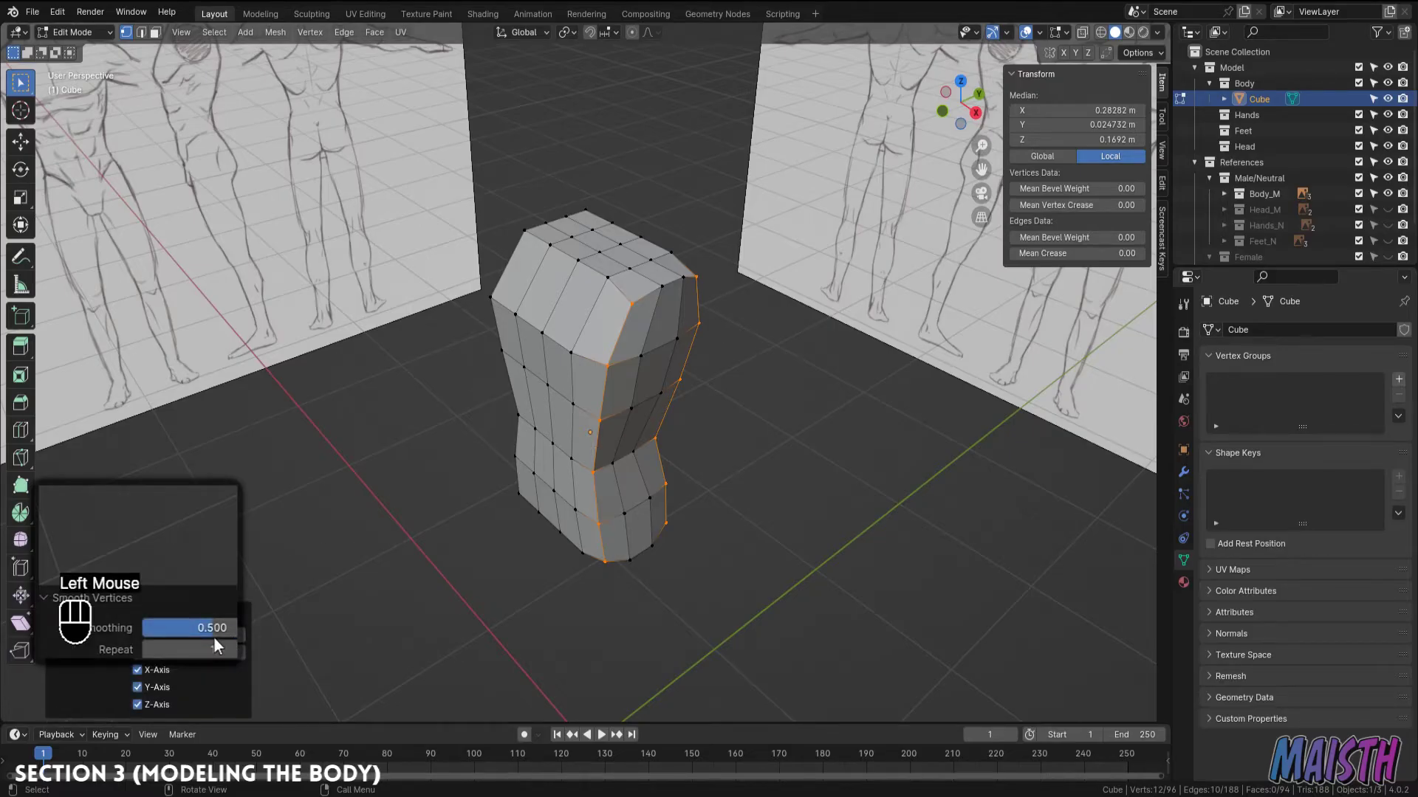